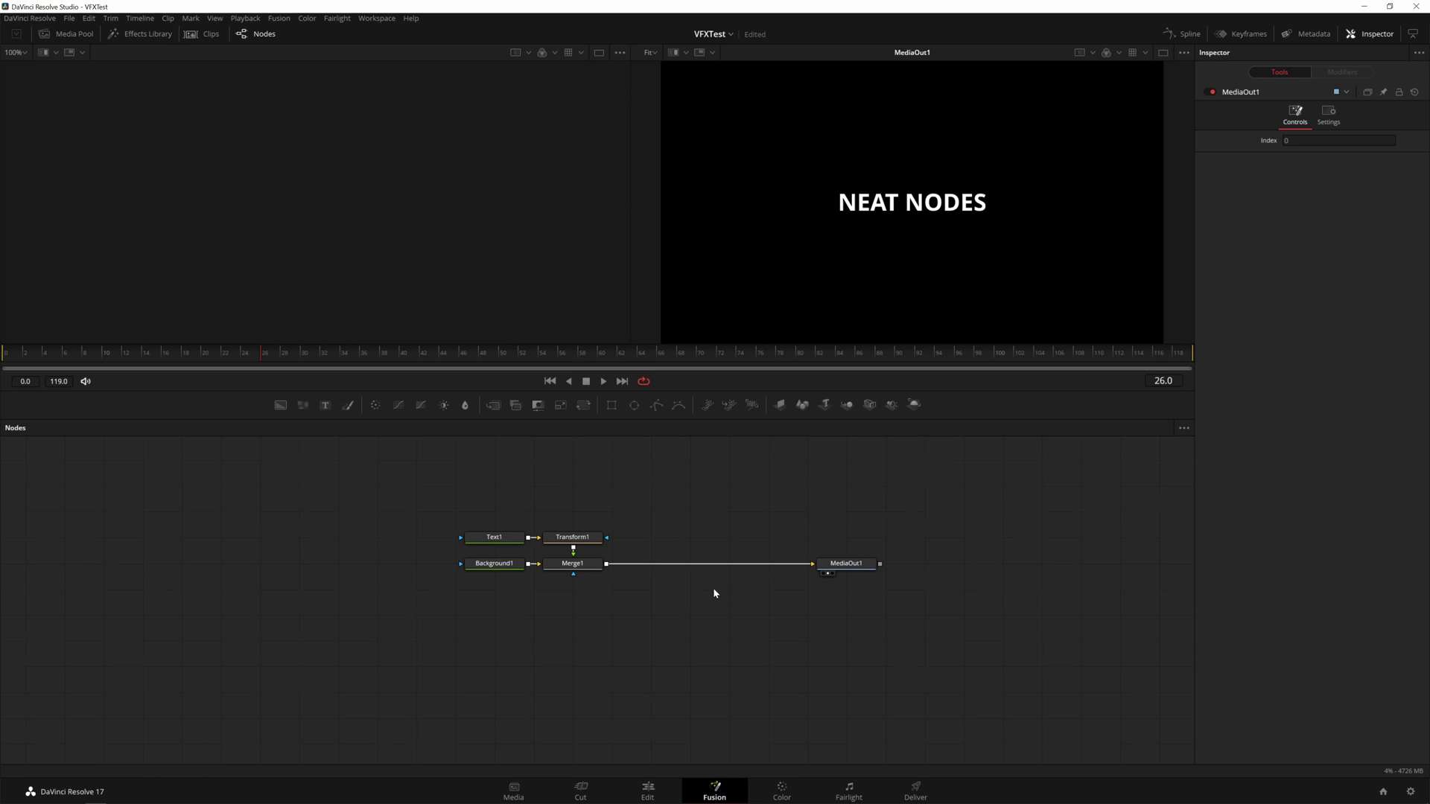
Switch the node graph to direct pipes, bringing MediaOut1 back in line with Merge1.
right_click(669, 469)
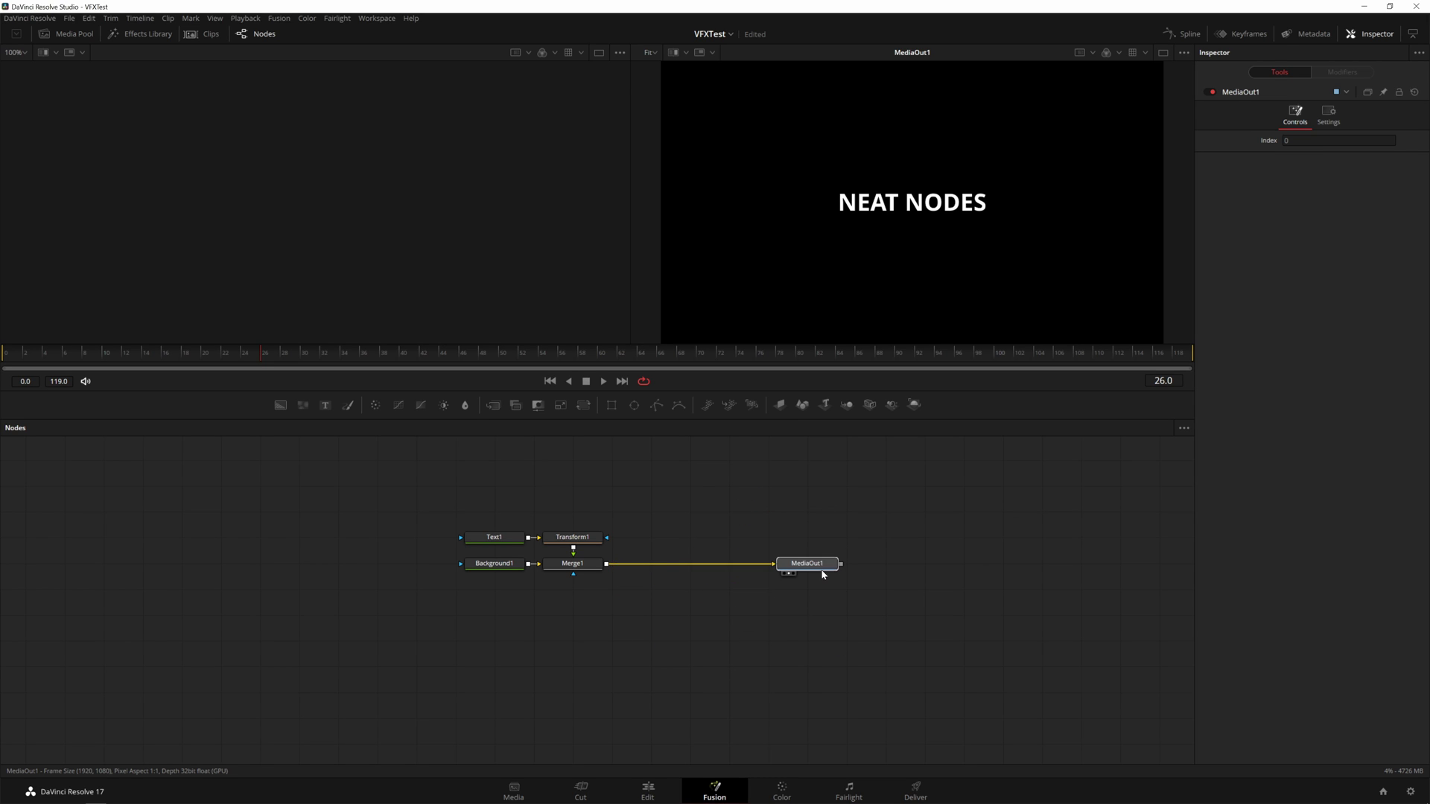
Set MediaOut1 apart to the right and select Text1, Transform1, Background1 and Merge1 together.
right_click(805, 514)
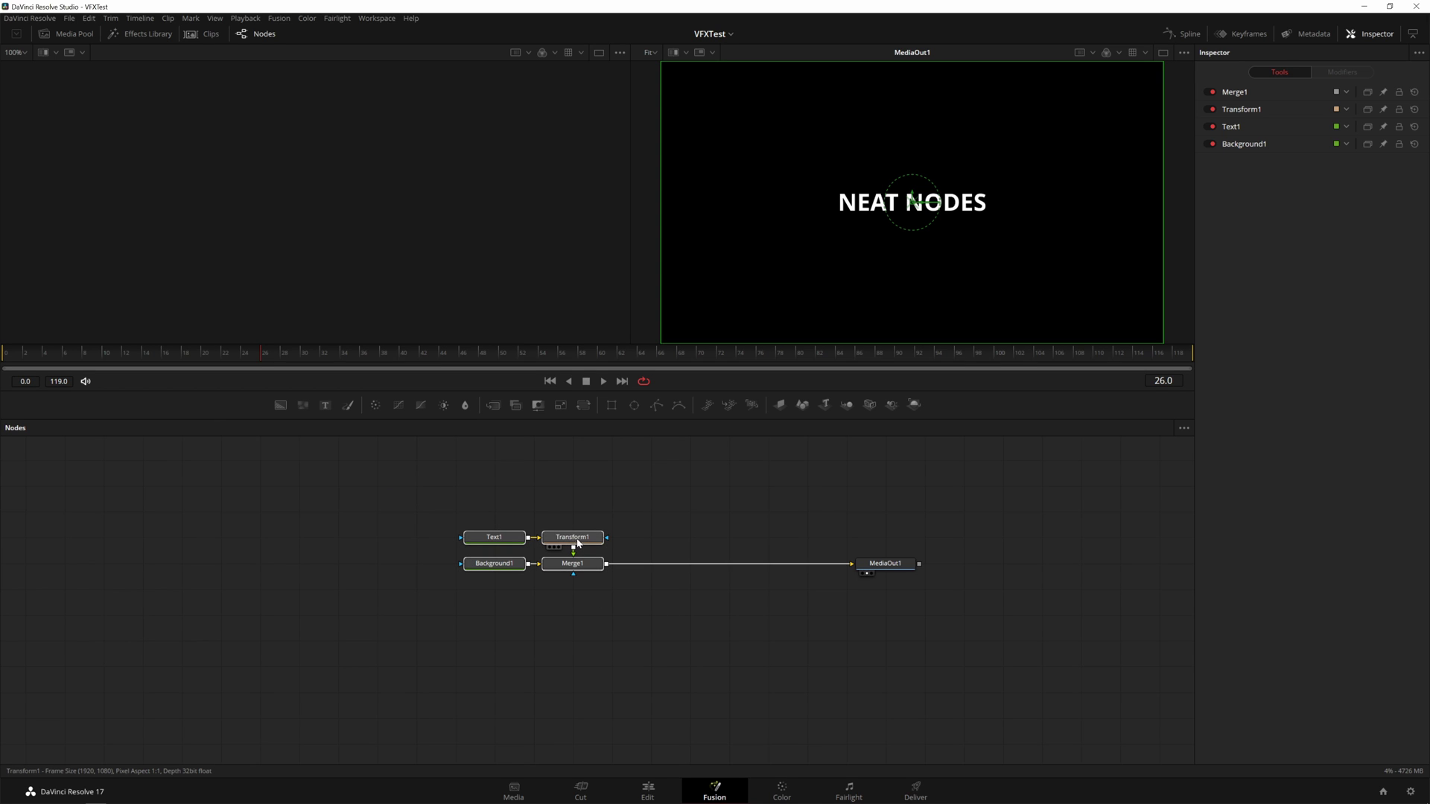
Collapse the four selected nodes into Group1 via the context menu, then expand Group1.
right_click(591, 543)
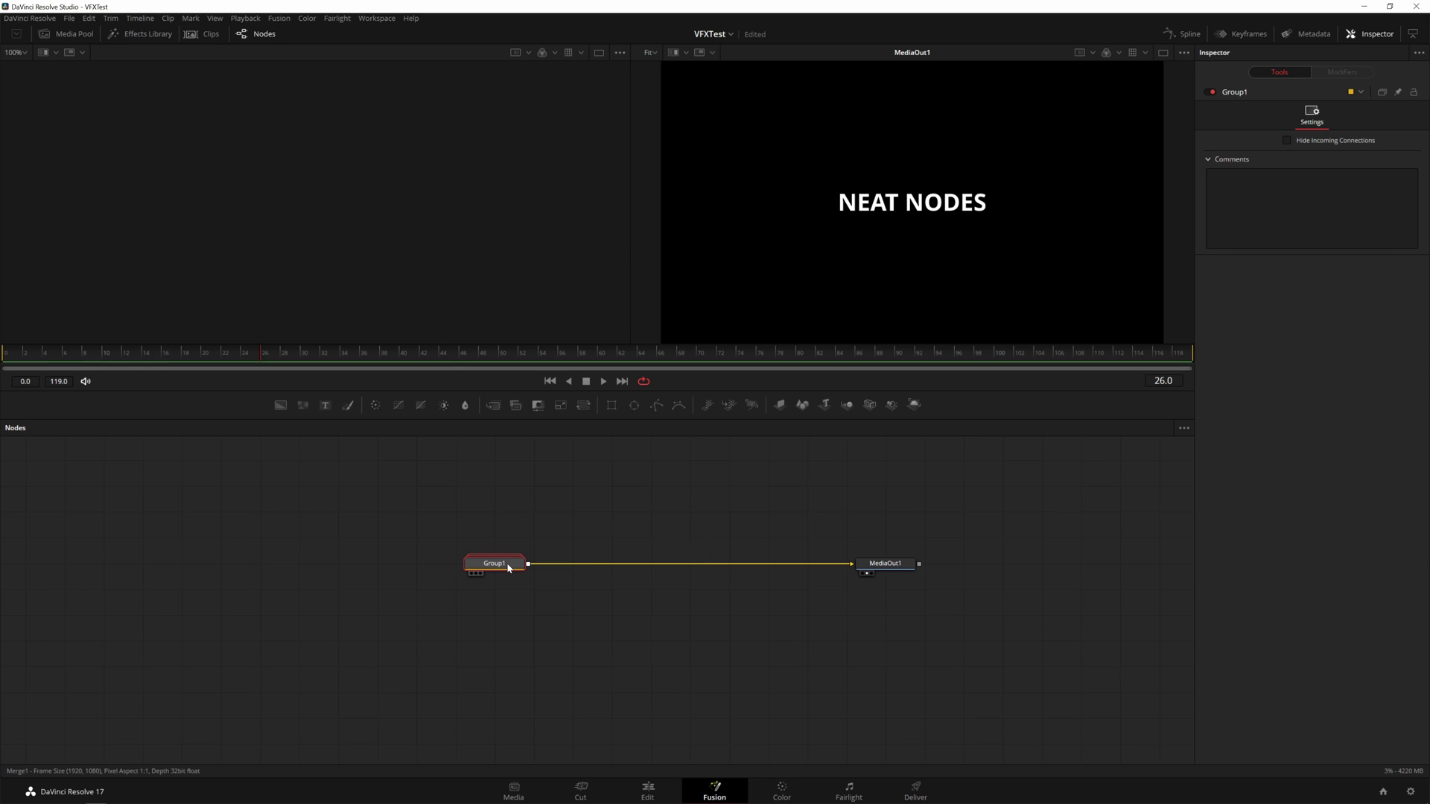
right_click(511, 568)
Recolor the NEAT NODES text yellow-green from Text1's settings, then clear the selection.
double_click(511, 564)
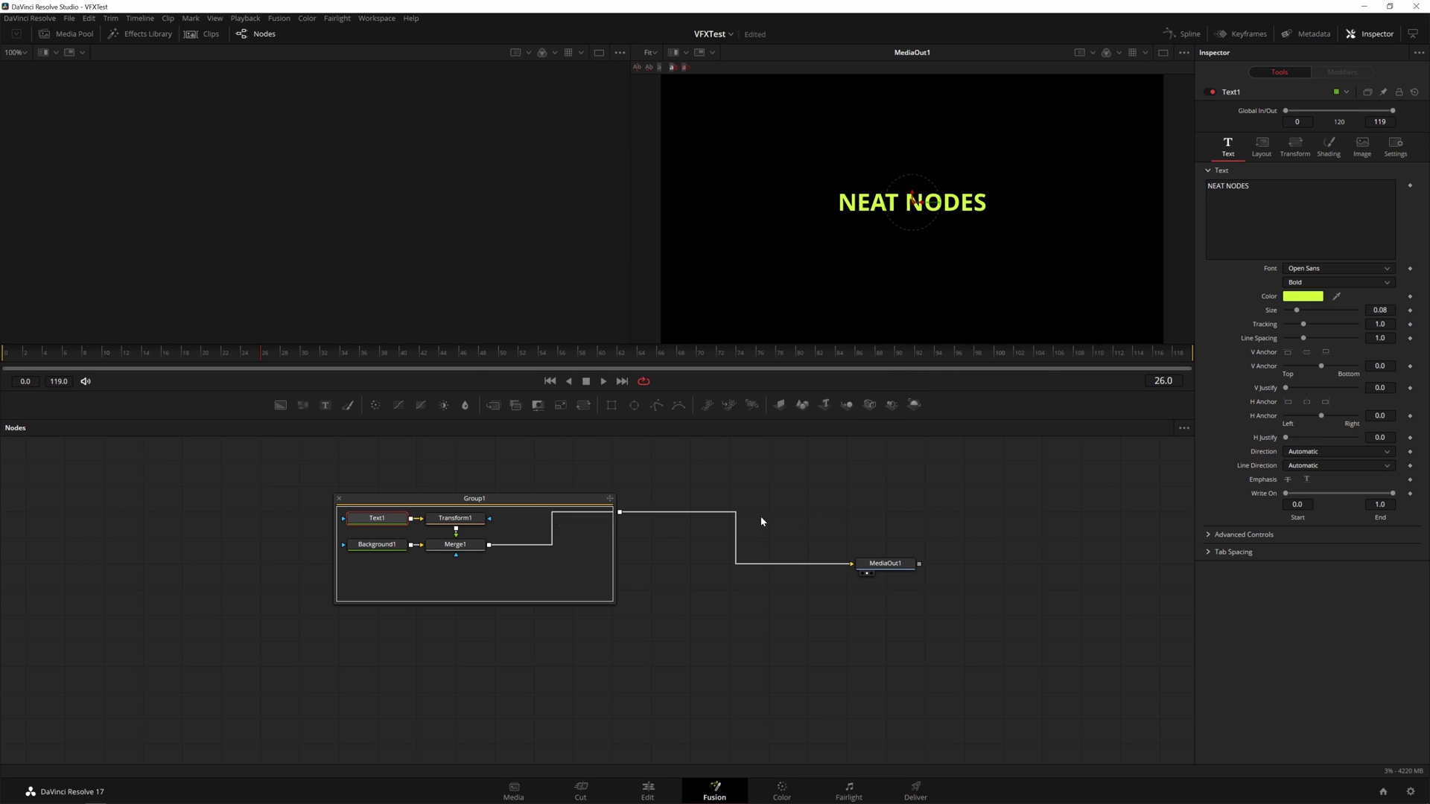
key(ctrl+z)
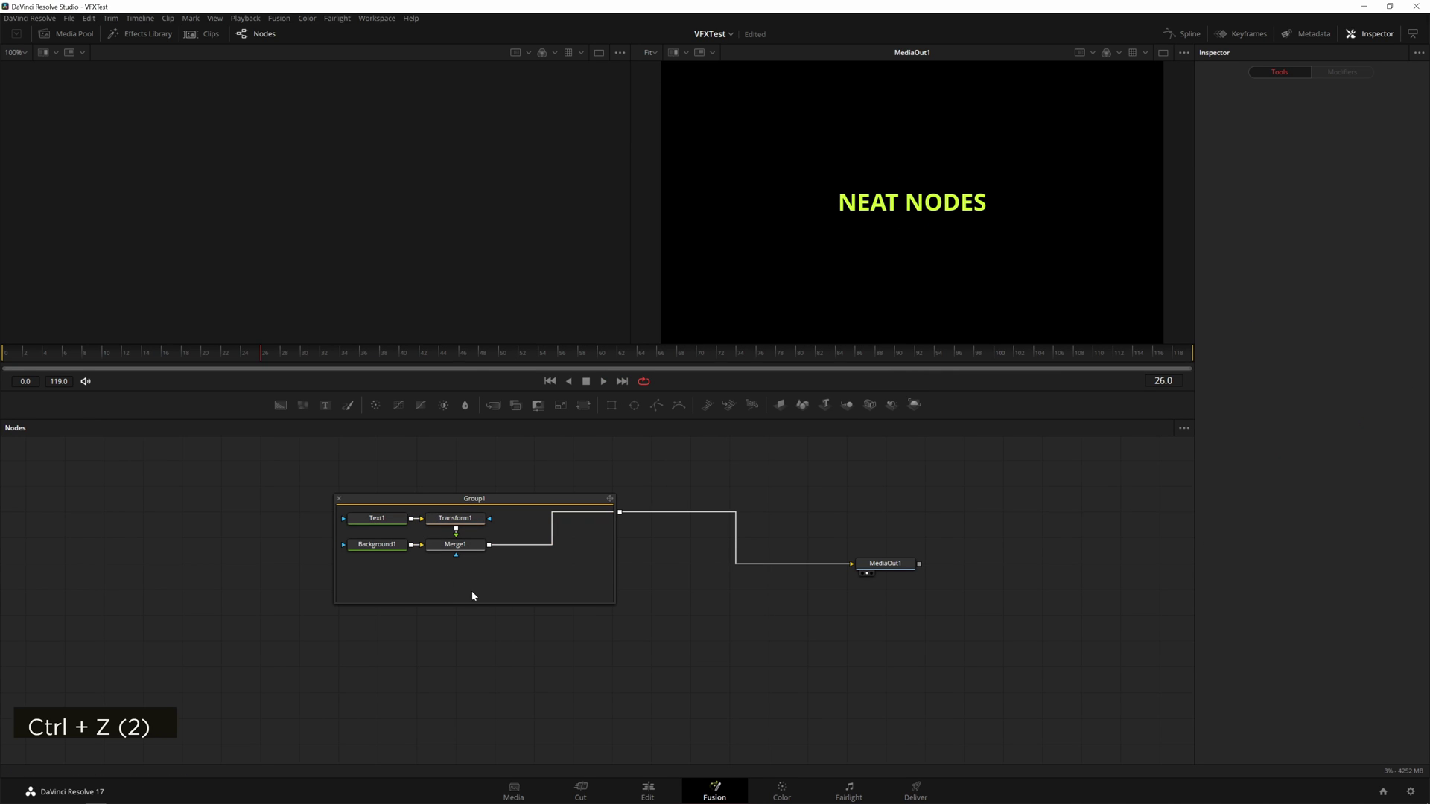